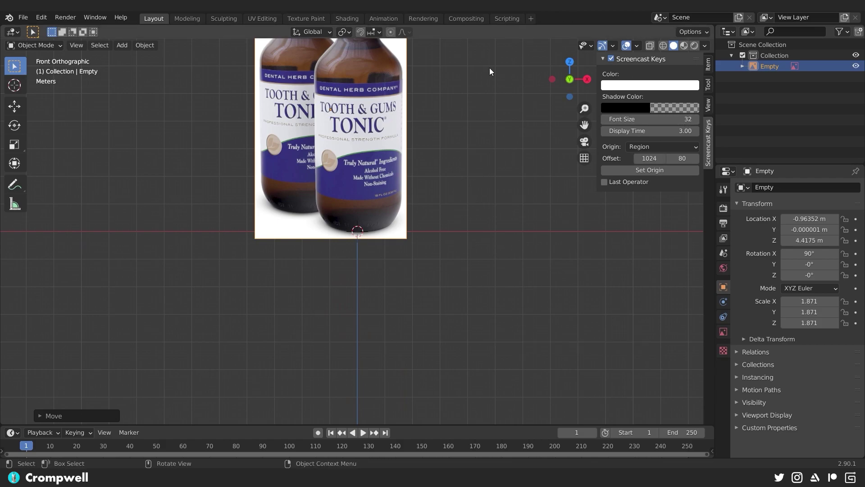
- Hide the N sidebar, pan the front view to centre the tonic bottle image and select the image empty
left_click(635, 85)
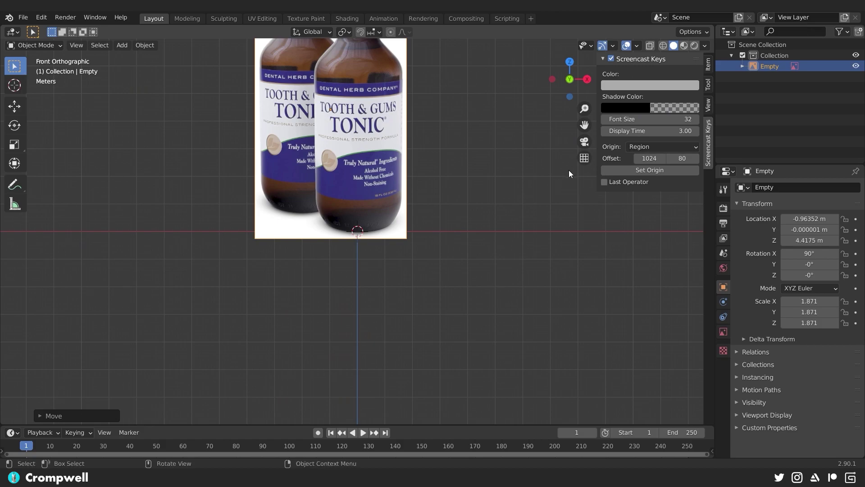
key("n")
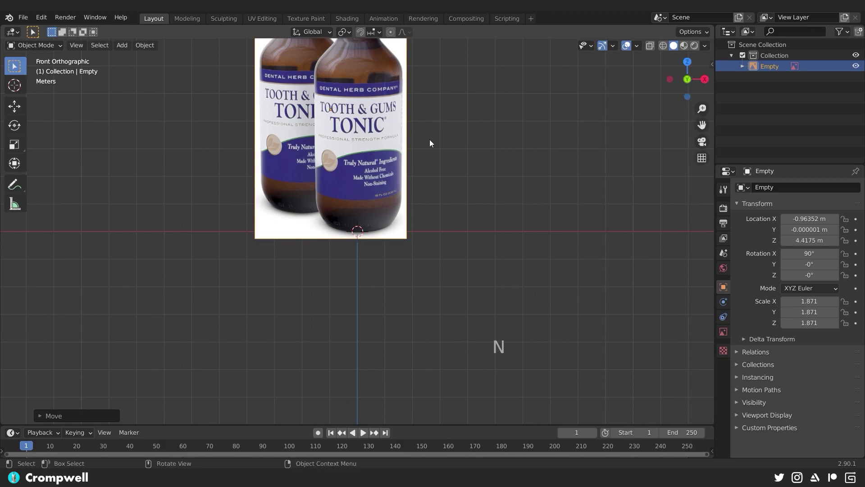
middle_click(451, 158)
middle_click(394, 259)
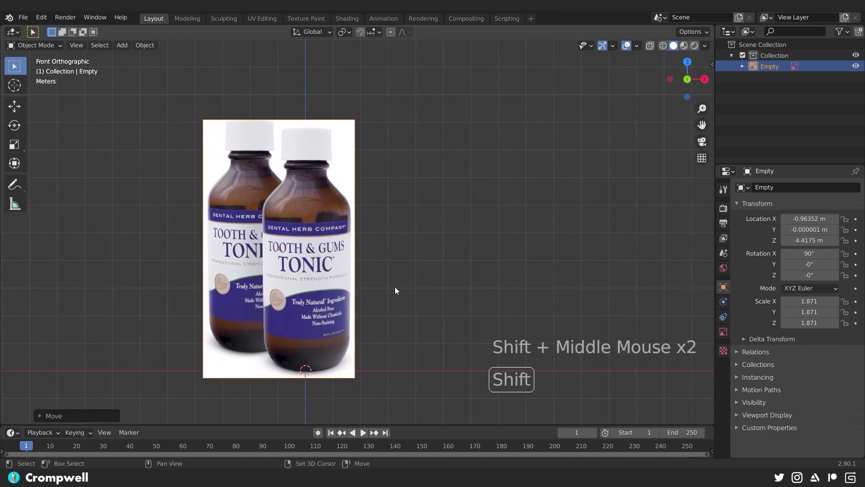
middle_click(371, 251)
left_click(308, 237)
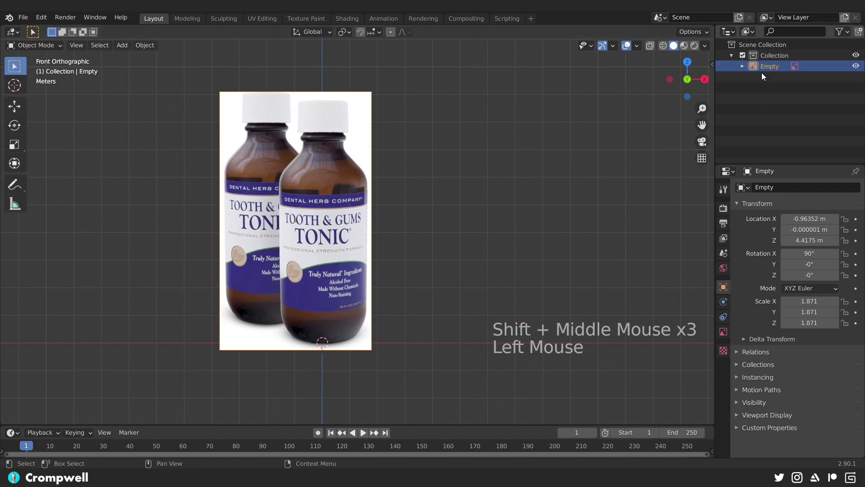
- Rename the image empty to Reference and move it back along Y away from the origin
double_click(766, 72)
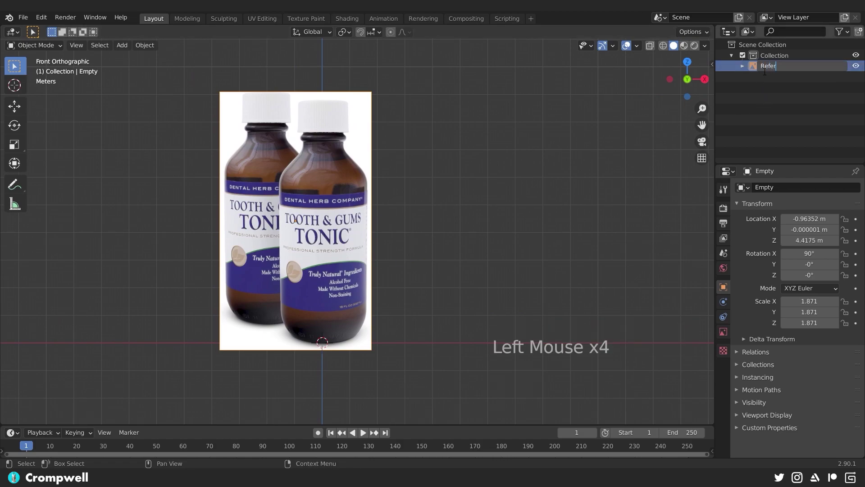
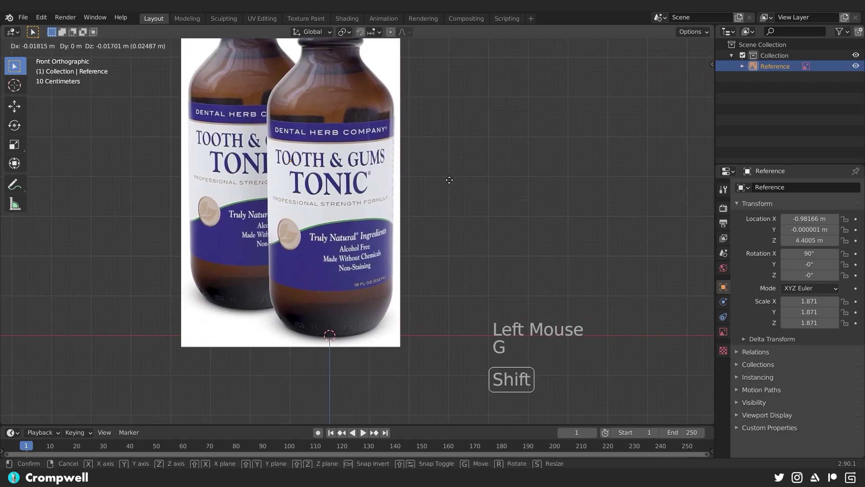
scroll("down", 3)
middle_click(309, 170)
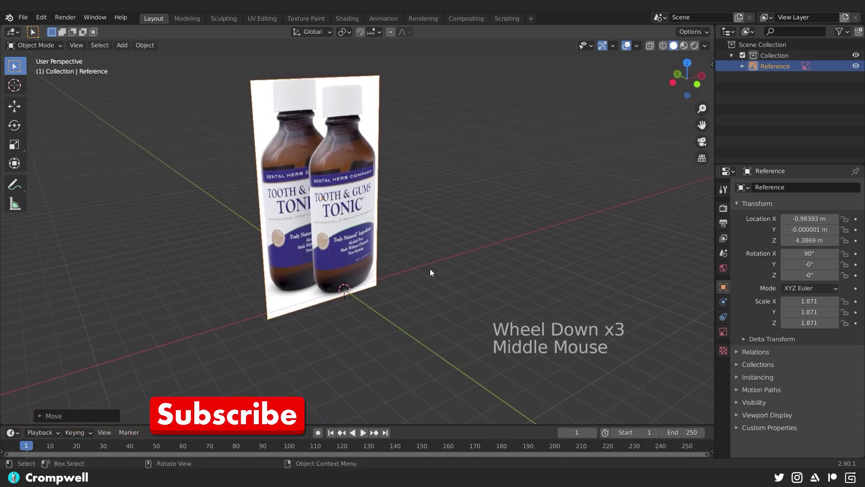
key("g")
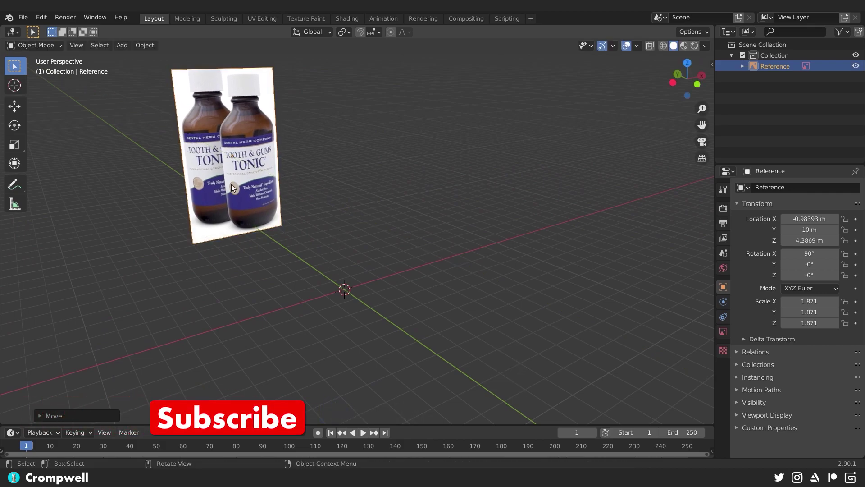
- Orbit to check the Reference image sits behind the origin, then hide the sidebar again
middle_click(349, 259)
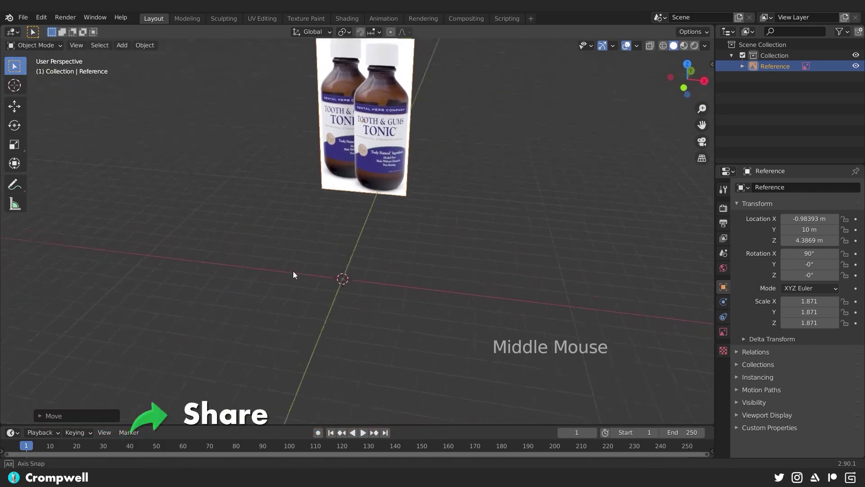
middle_click(348, 262)
scroll("up", 3)
middle_click(327, 281)
middle_click(347, 279)
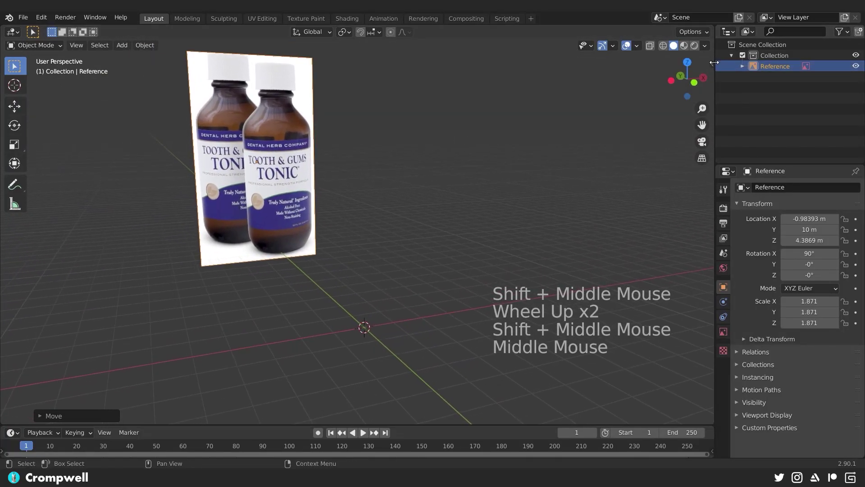
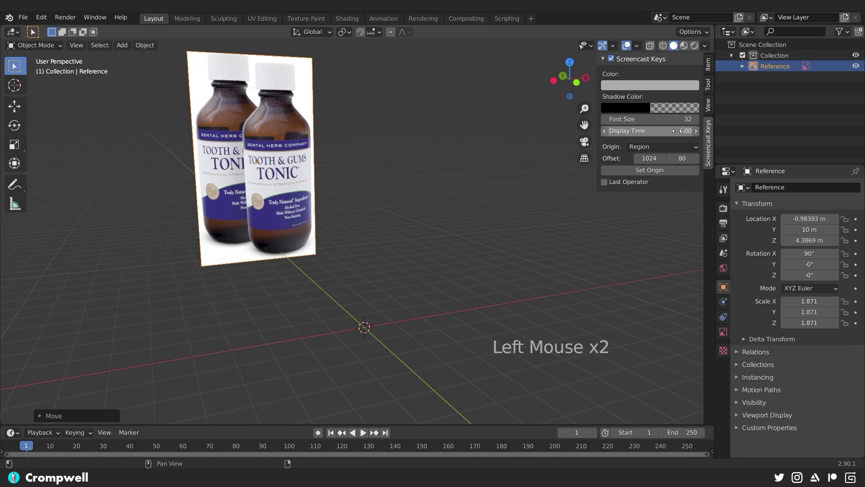
key("n")
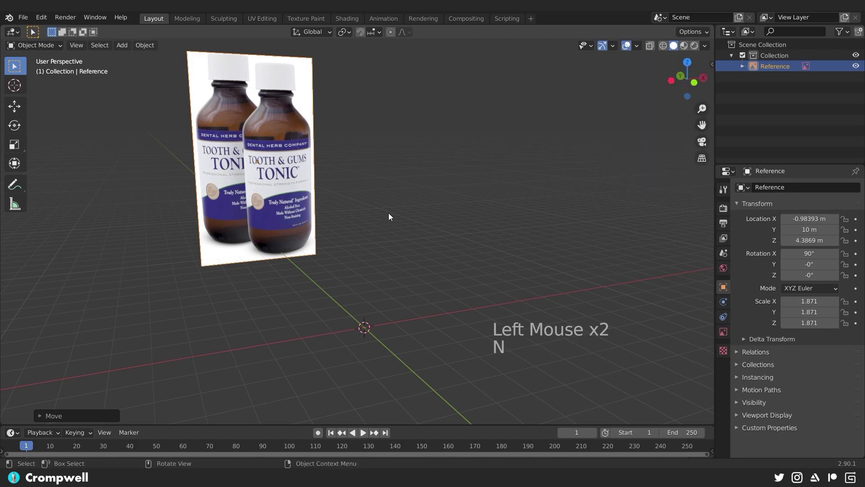
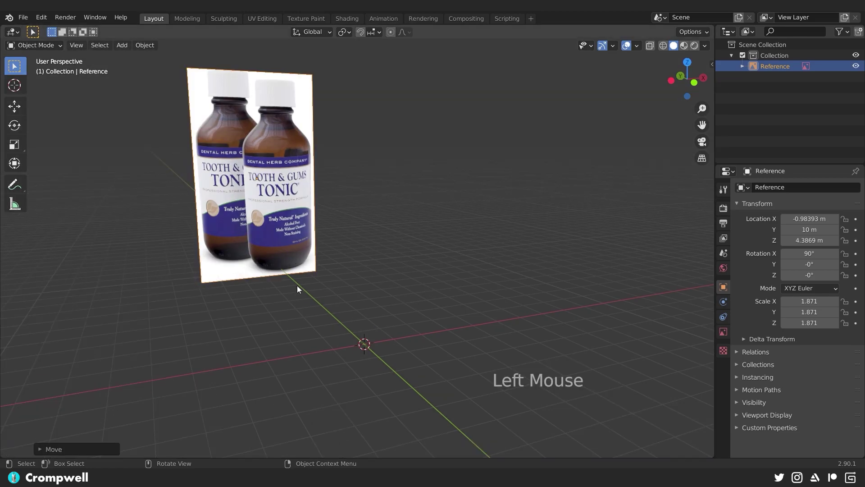
- Bring up the Add menu's Mesh primitives to add a 16-vertex circle at the origin
key("shift+a")
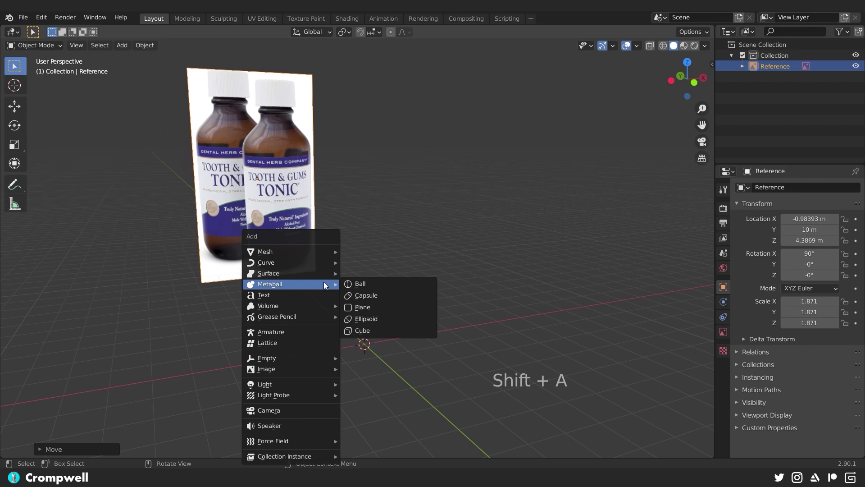
left_click(121, 52)
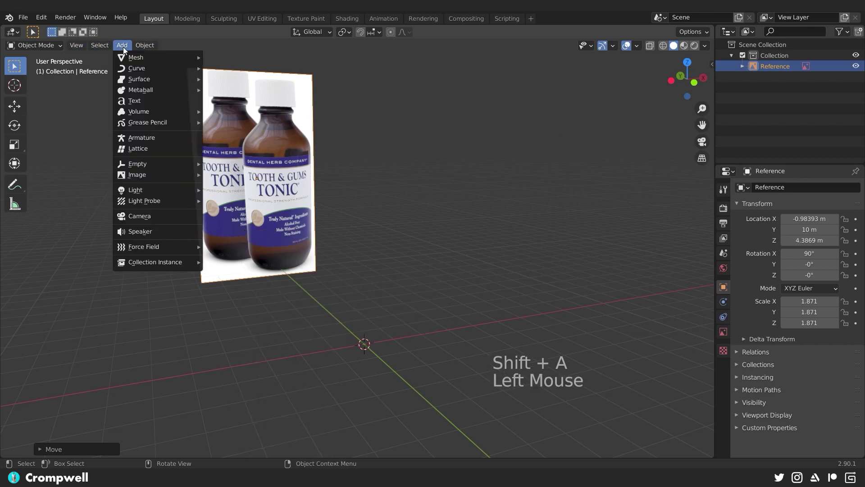
key("shift+a")
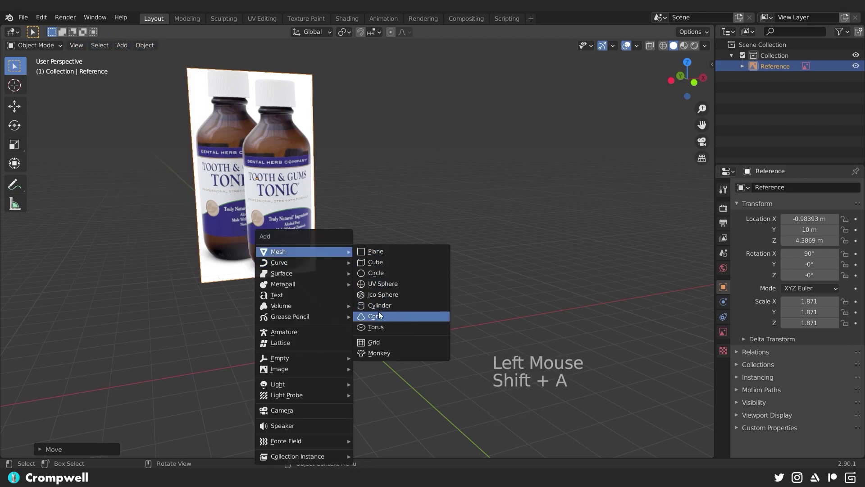
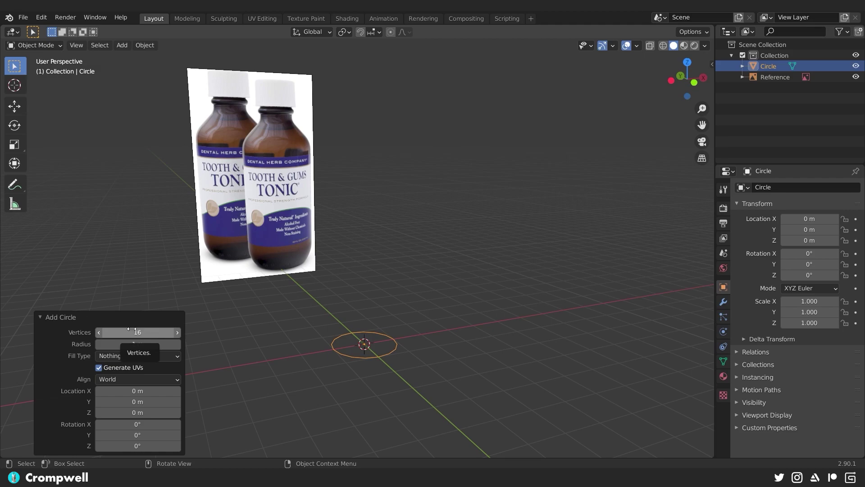
- Switch to front orthographic view and pan toward the bottom of the bottle image
middle_click(418, 296)
middle_click(402, 303)
scroll("up", 3)
middle_click(333, 252)
middle_click(376, 276)
key("KP_1")
middle_click(367, 231)
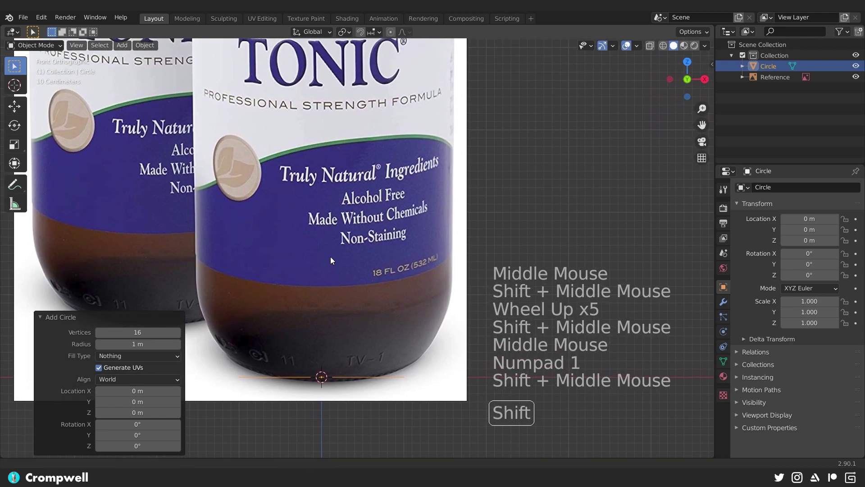
scroll("down", 3)
scroll("up", 3)
middle_click(350, 286)
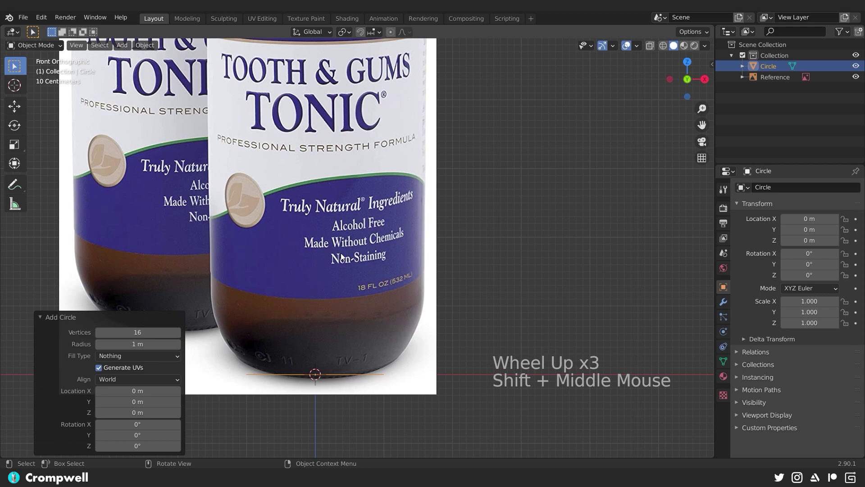
- Zoom and pan until the view is centred on the front bottle's base
middle_click(356, 321)
scroll("down", 3)
middle_click(335, 240)
scroll("up", 3)
scroll("down", 3)
scroll("down", 3)
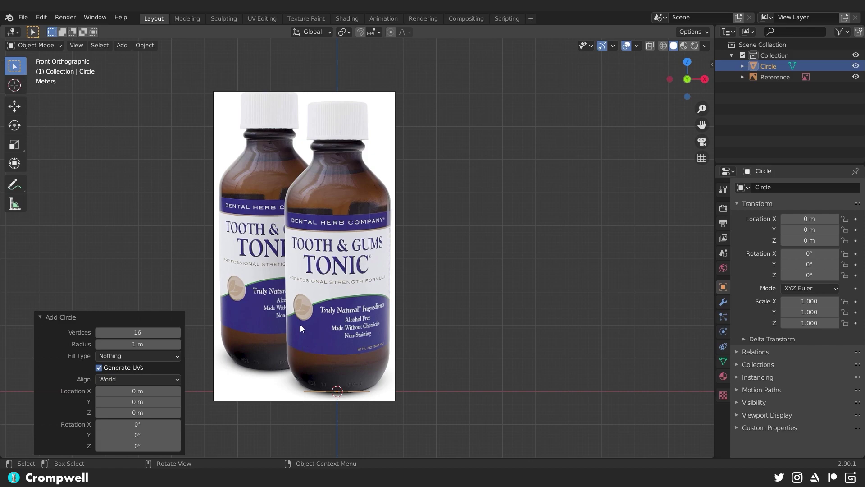
middle_click(295, 285)
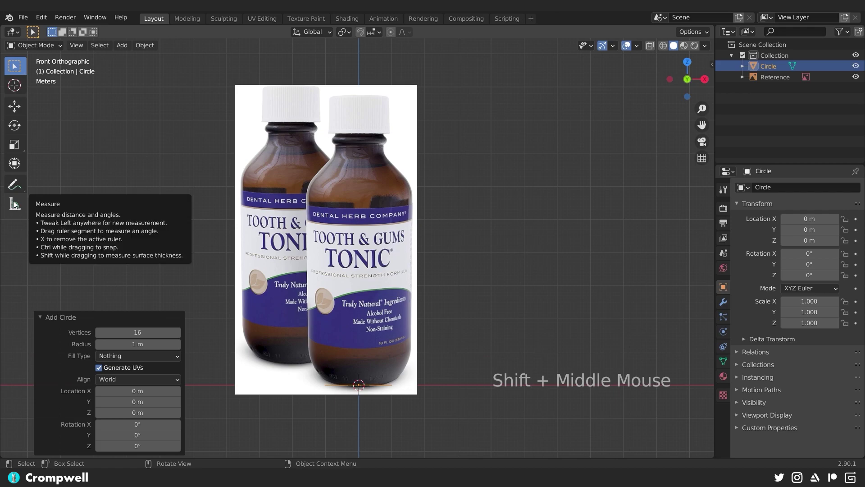
middle_click(360, 340)
scroll("up", 3)
middle_click(296, 290)
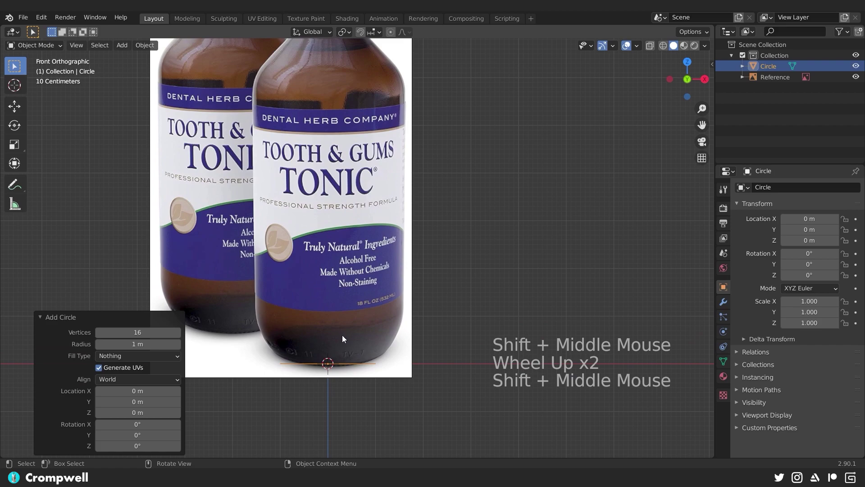
middle_click(318, 293)
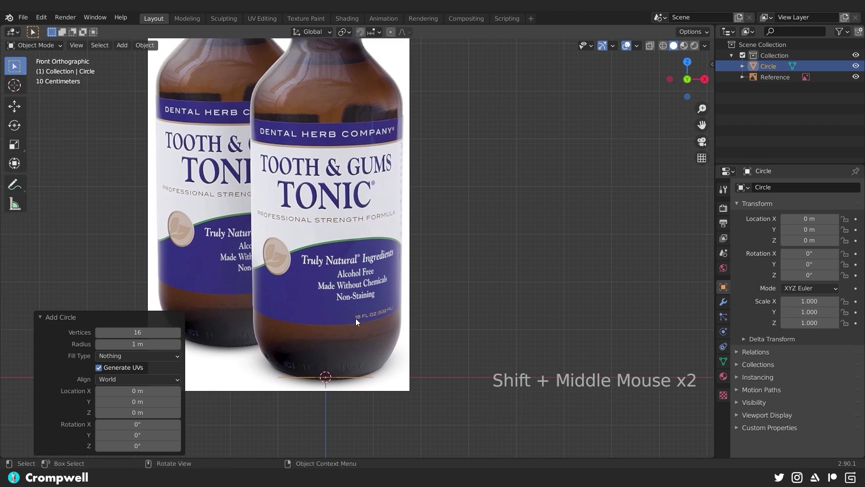
- In Edit Mode extrude the circle up the body to bottle width, taper in at the shoulder and extrude the neck into the cap
key("Tab")
key("e")
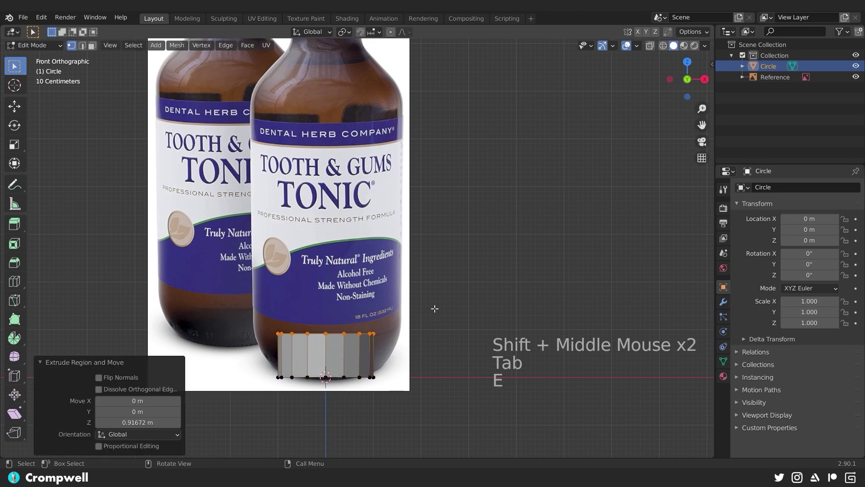
key("s")
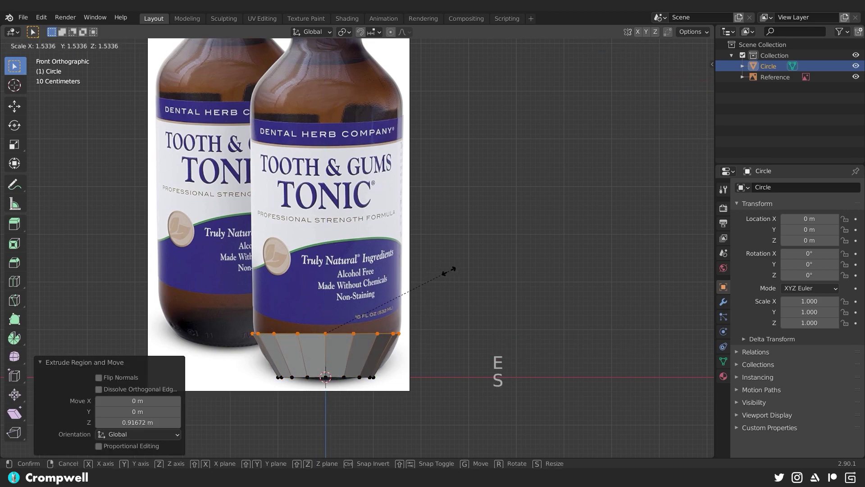
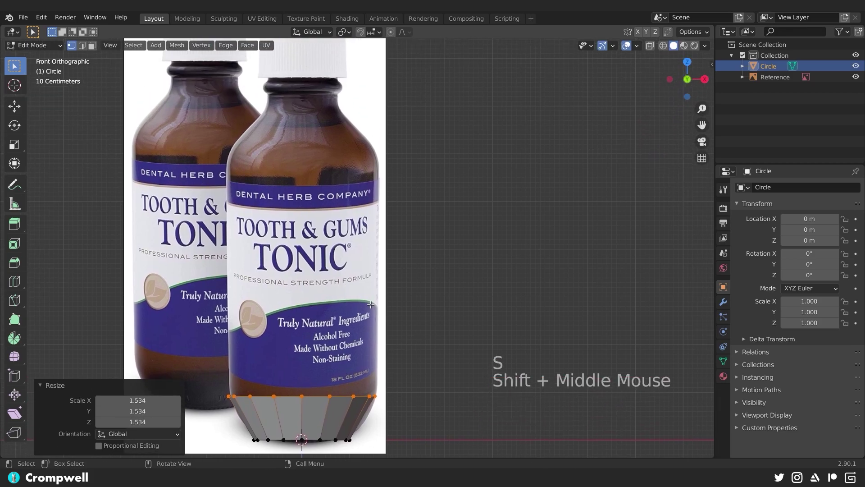
key("e")
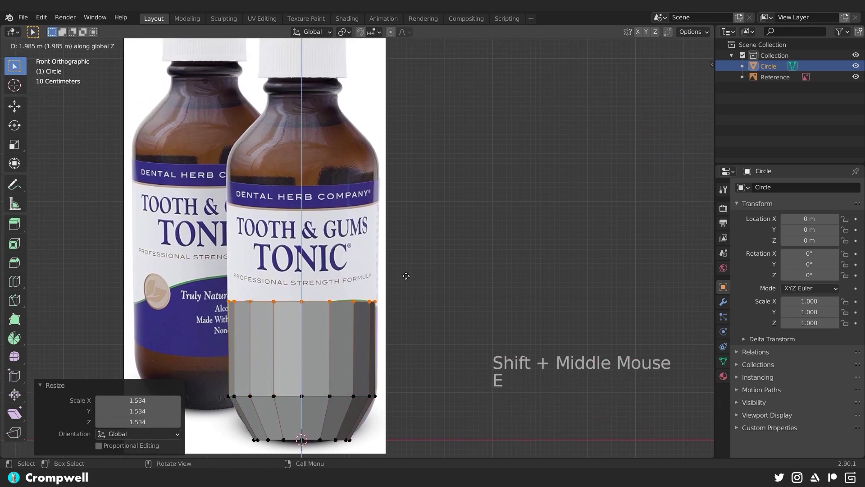
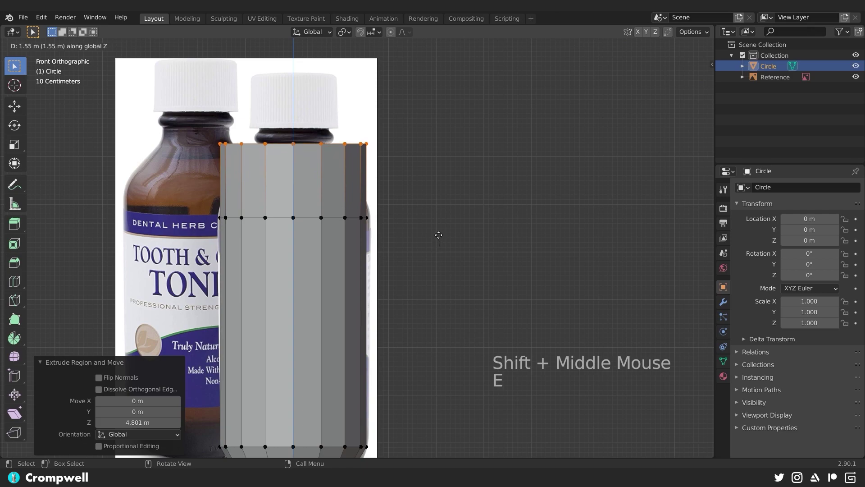
key("alt+z")
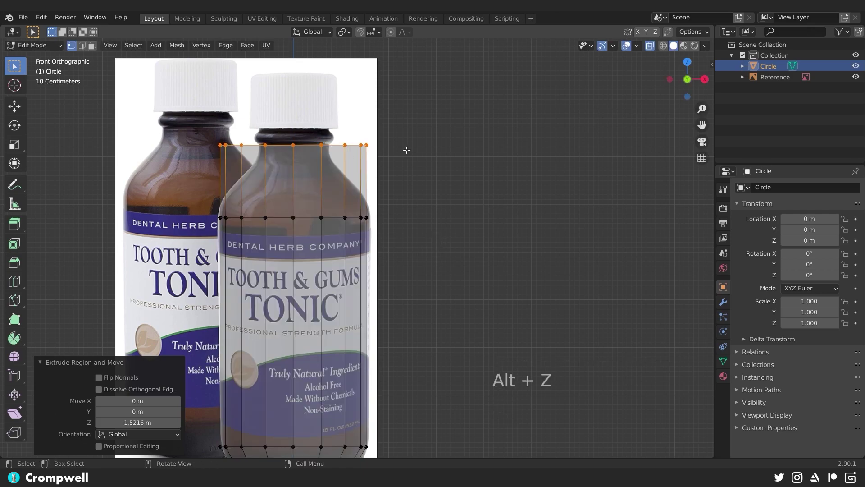
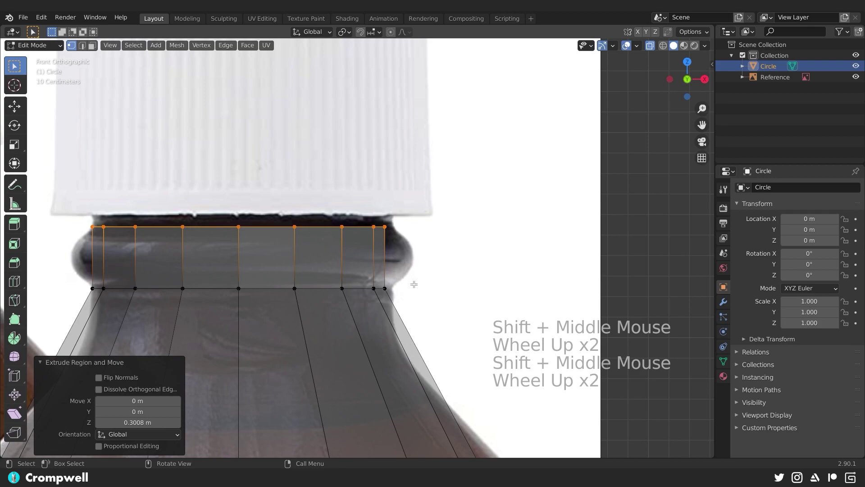
key("e")
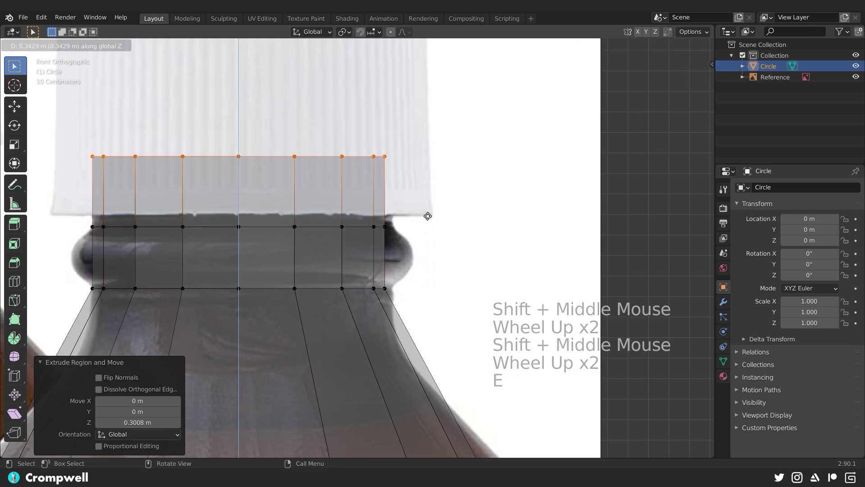
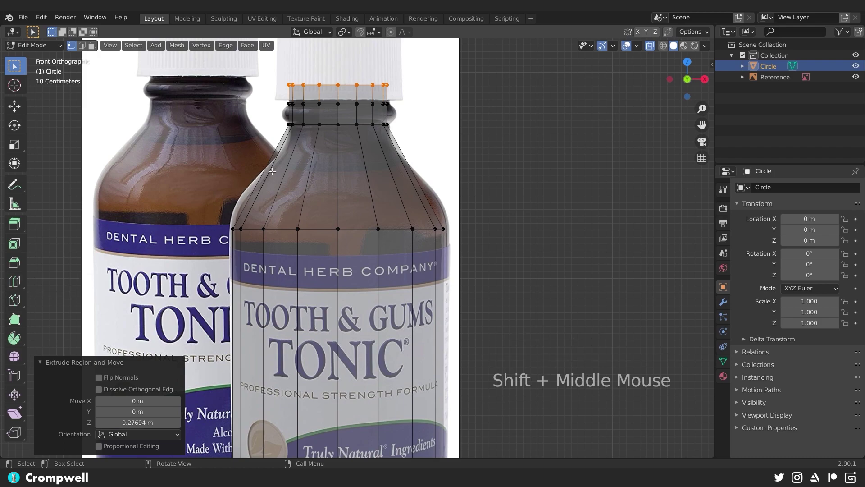
- Add three loop cuts across the shoulder and scale each to follow the reference's curved outline
key("ctrl+r")
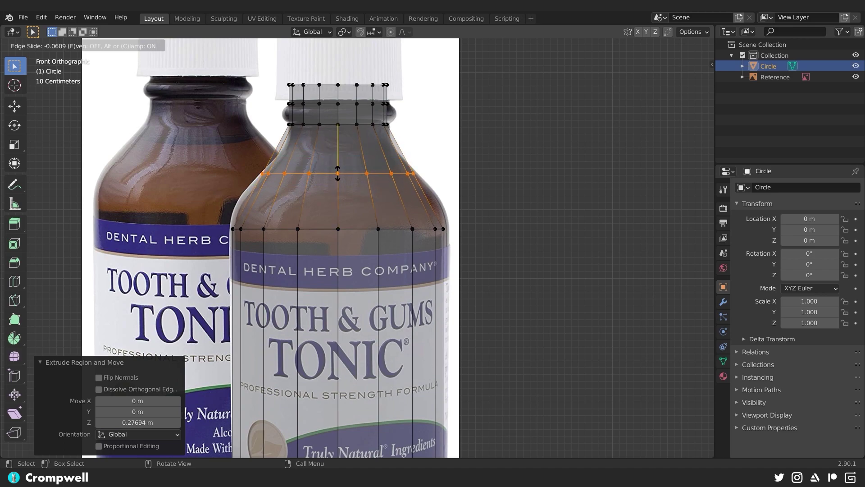
key("s")
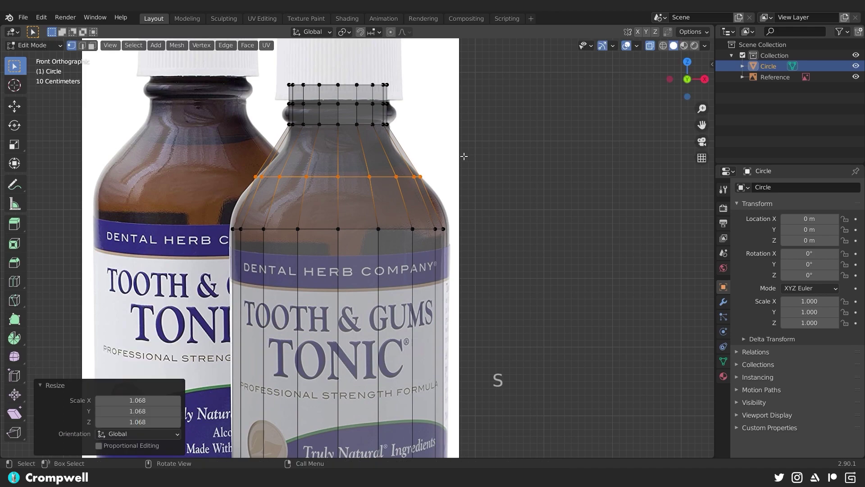
key("ctrl+r")
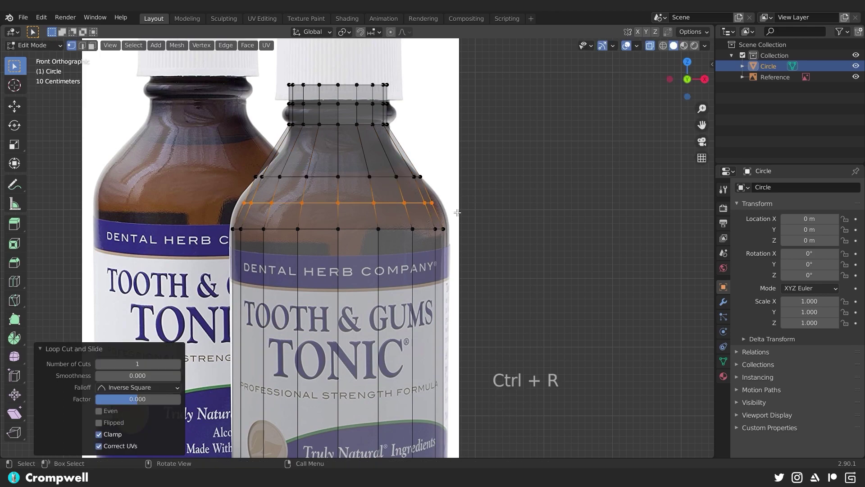
key("s")
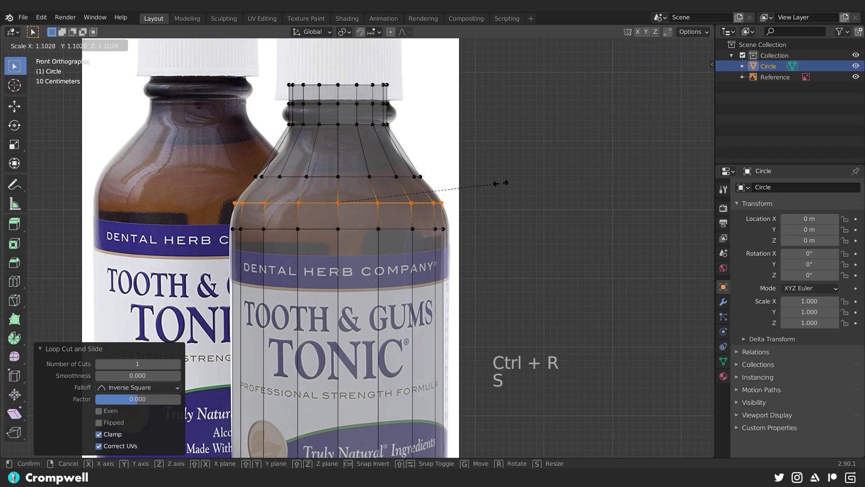
key("ctrl+r")
key("s")
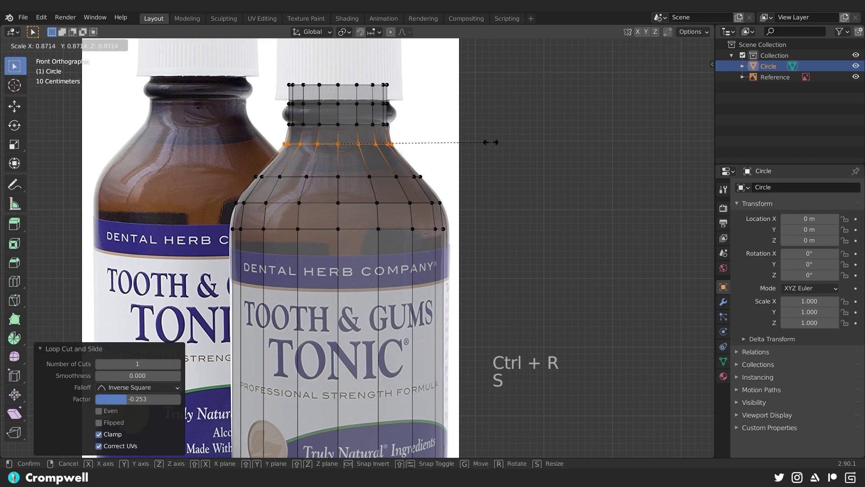
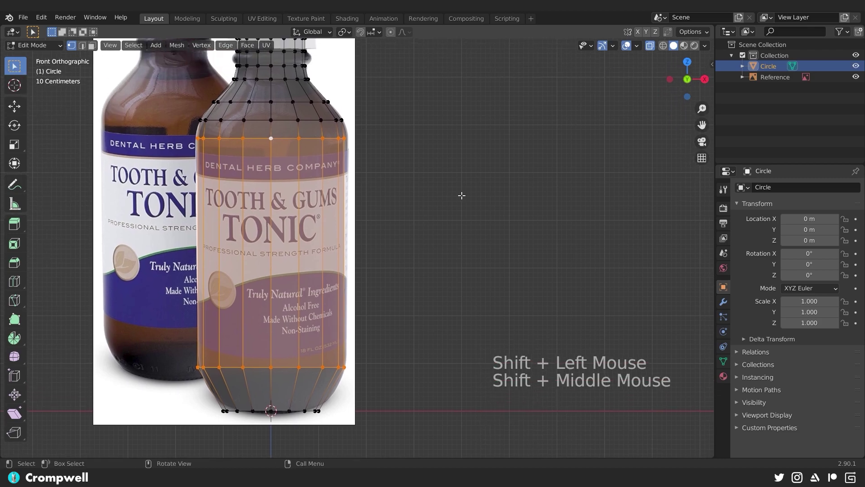
- Scale the label section wider in X and Y only, keeping its height fixed
key("s")
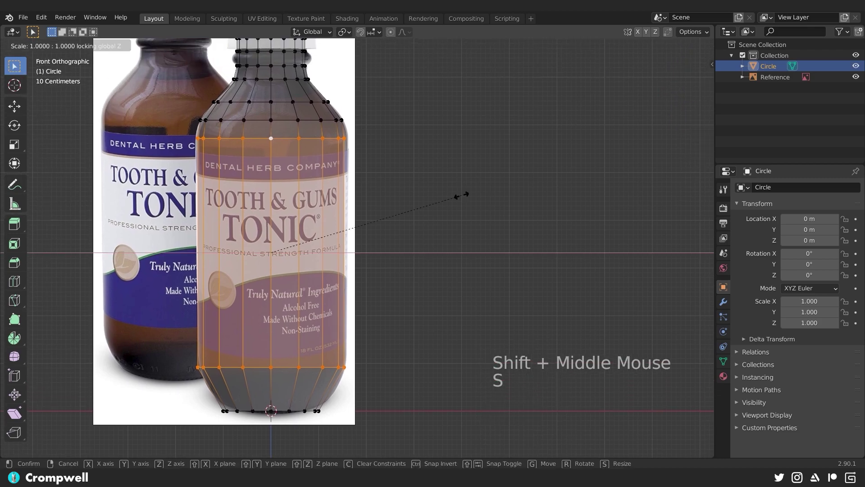
key("s")
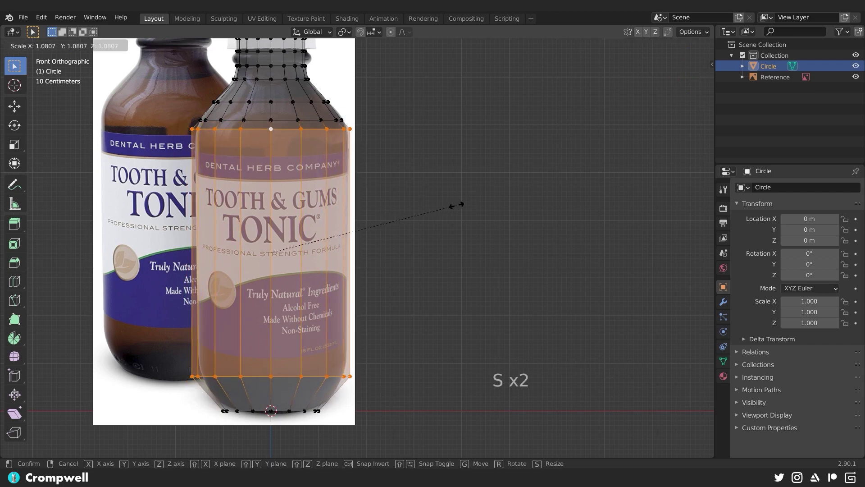
key("s")
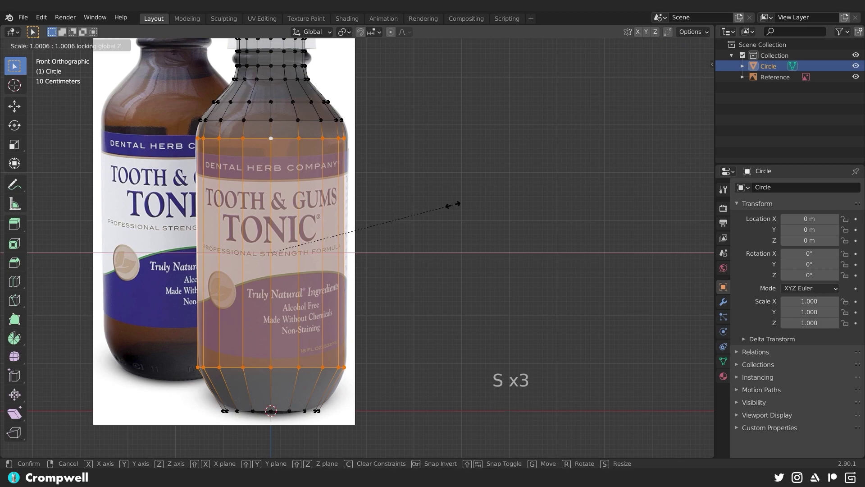
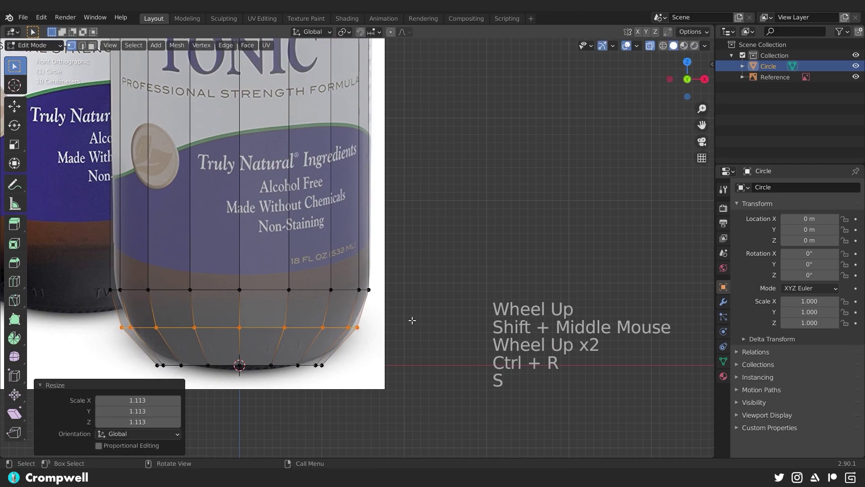
- Add a loop cut near the base and widen it to the rounded bottom outline
key("ctrl+r")
key("s")
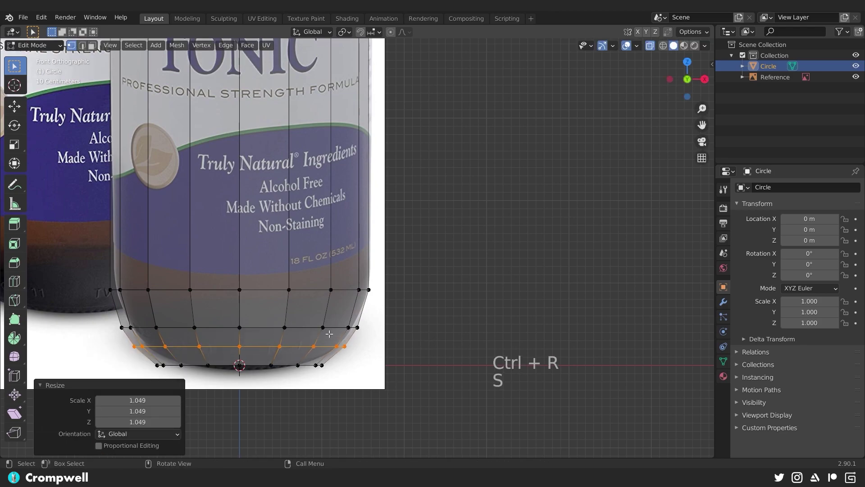
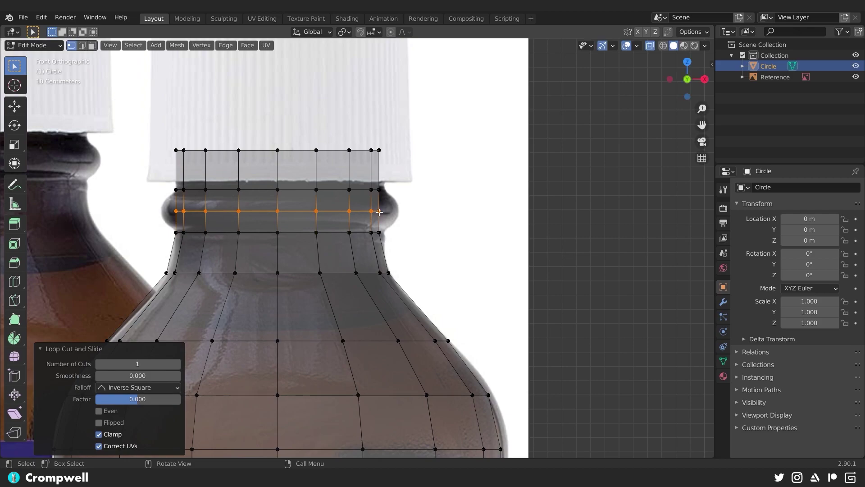
- Scale the neck loop out into a lip, bevel it into a rounded rim, and add a slightly narrowed loop below the neck
key("s")
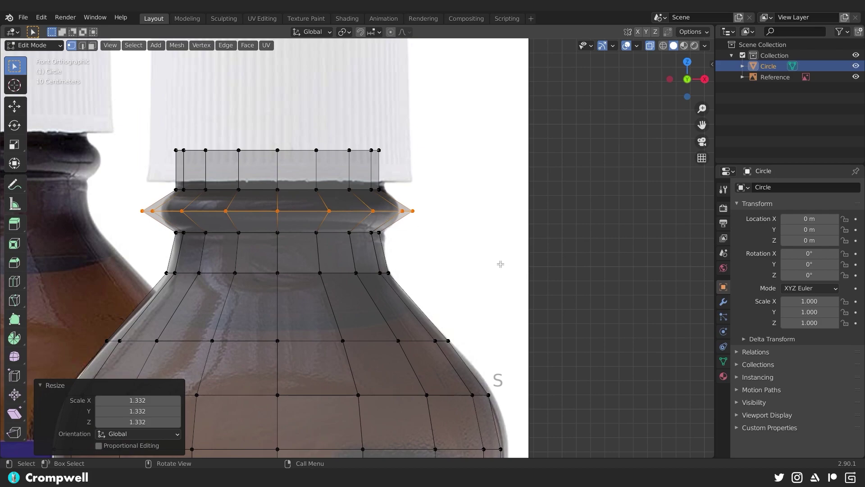
key("ctrl+b")
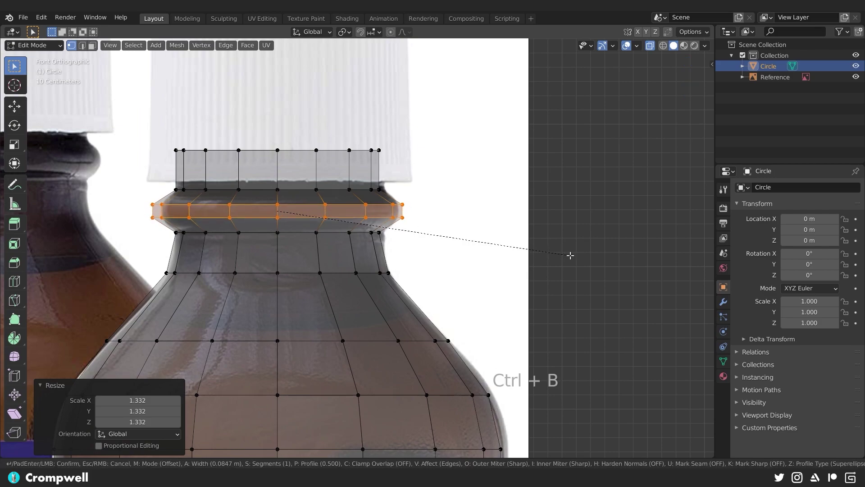
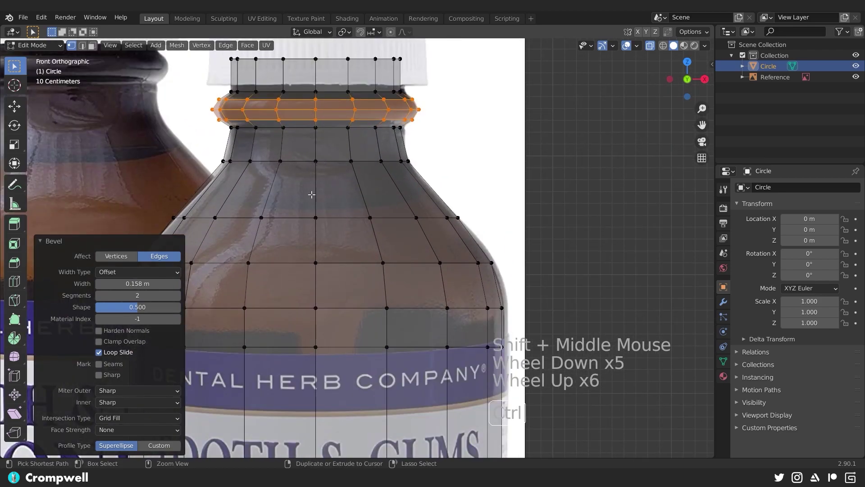
key("ctrl+r")
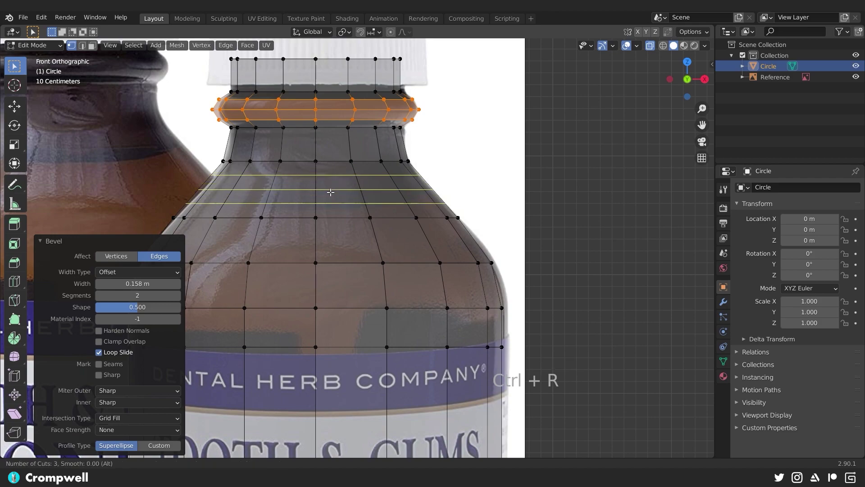
key("s")
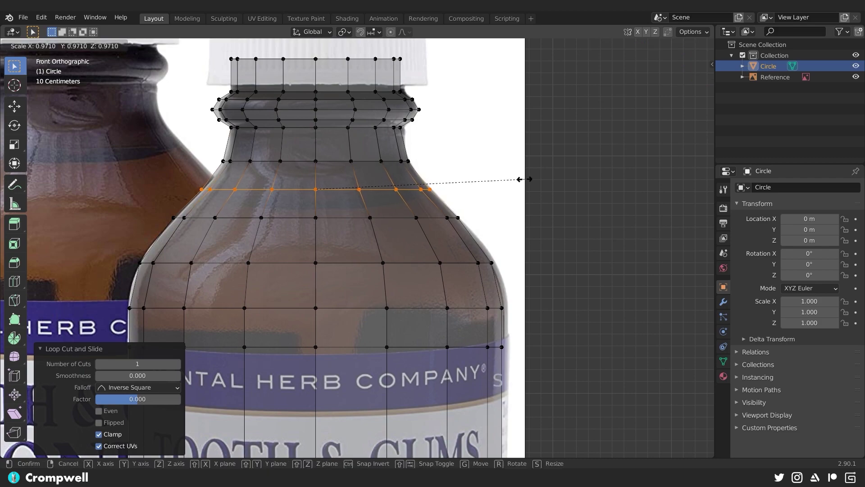
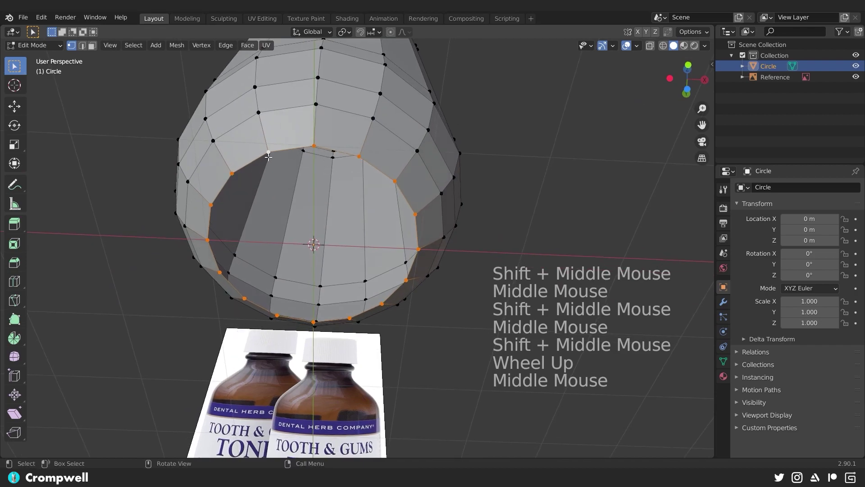
- Fill the bottom boundary loop with a single face to cap the base
key("f")
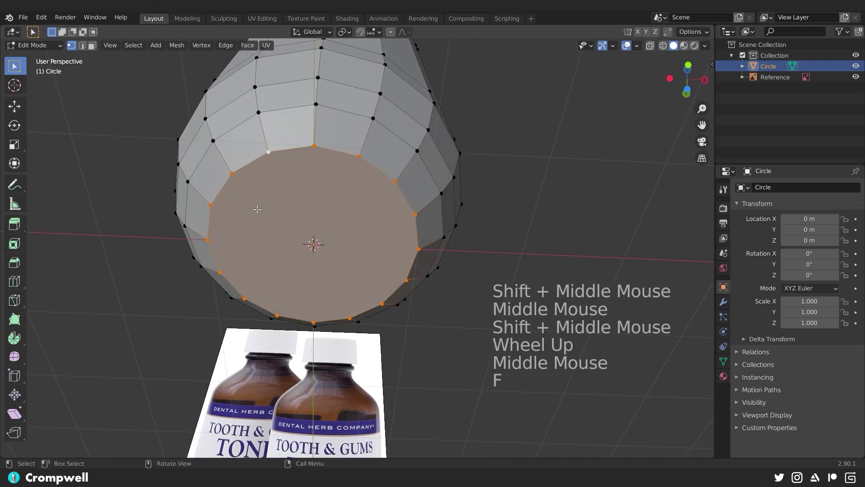
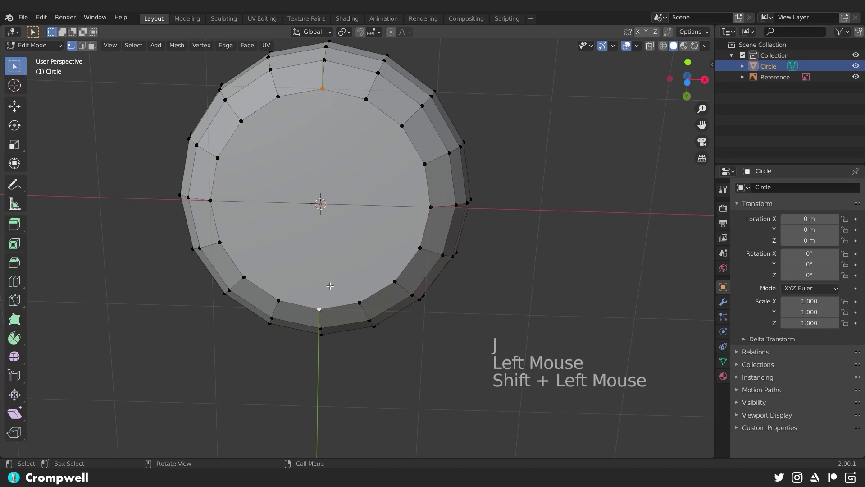
- Join opposite base vertices, then smooth the central base vertices several times into an even grid
key("j")
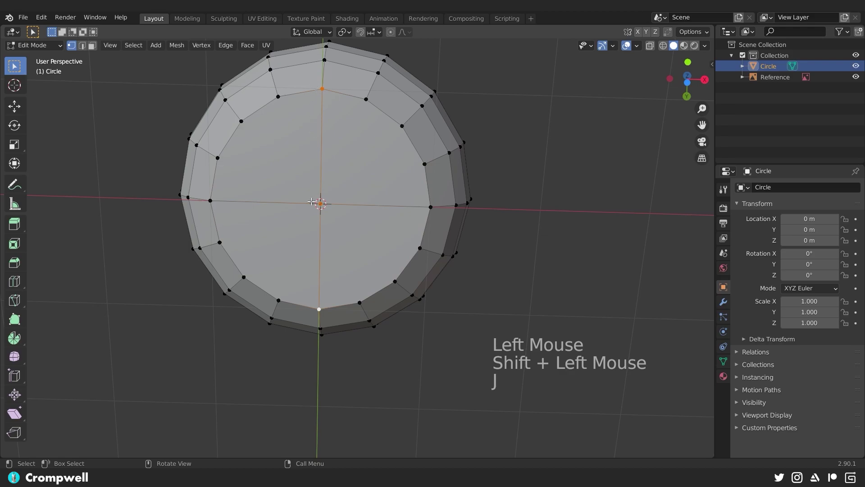
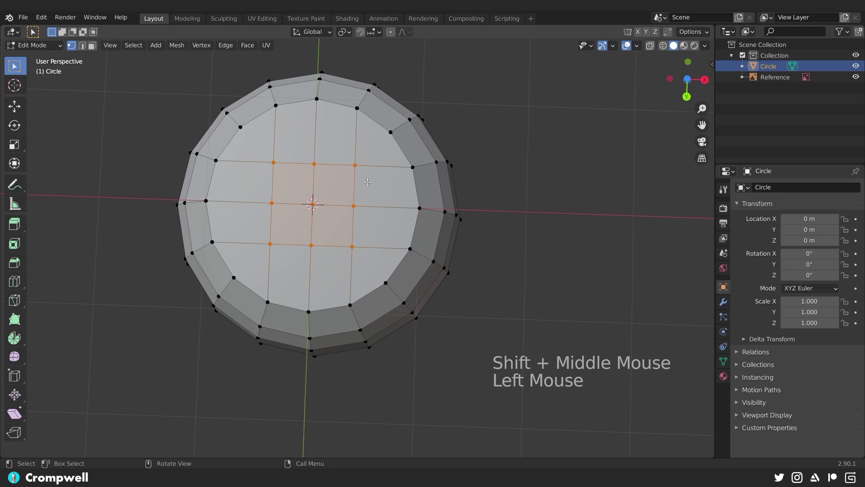
right_click(362, 182)
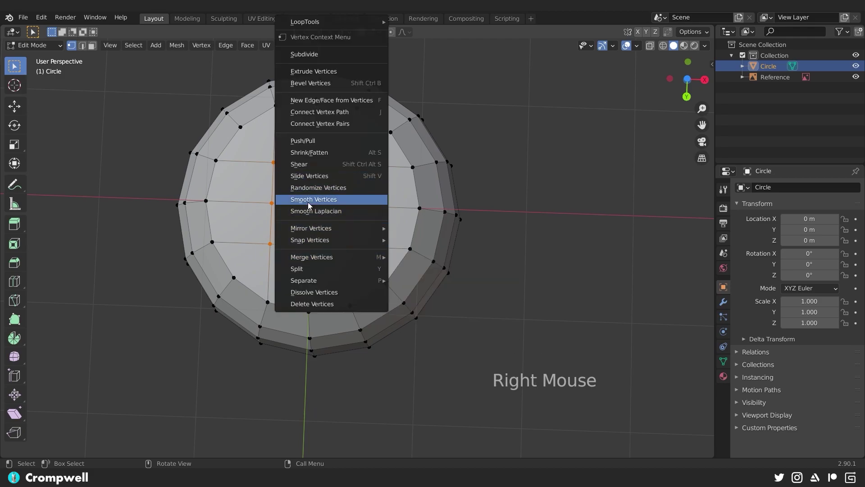
key("shift+r")
key("shift+r")
key("shift+r")
key("shift+r")
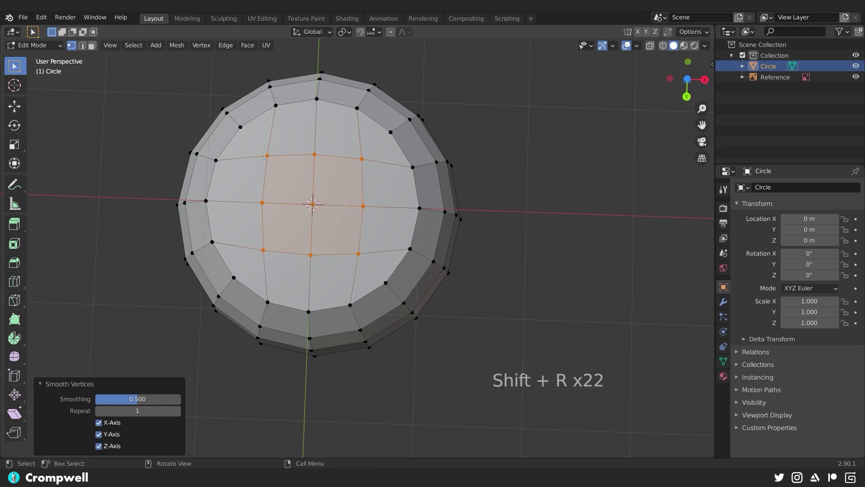
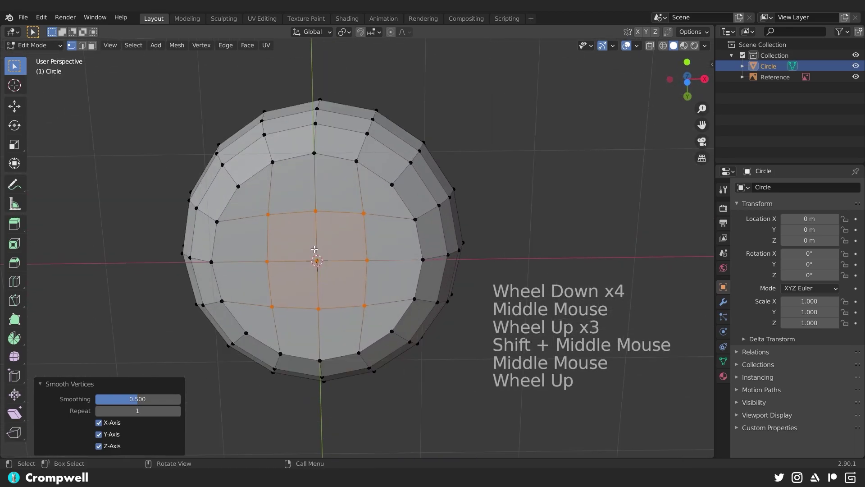
- Grow the base selection outward by one ring of faces
key("ctrl+KP_Add")
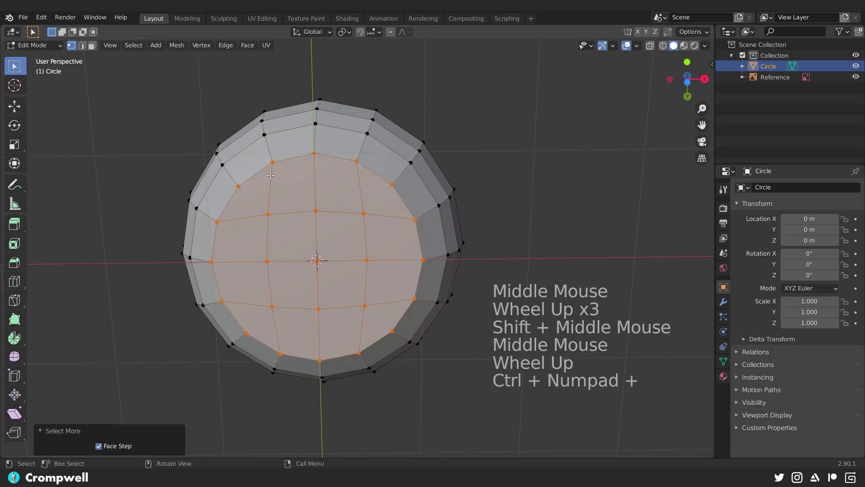
left_click(130, 48)
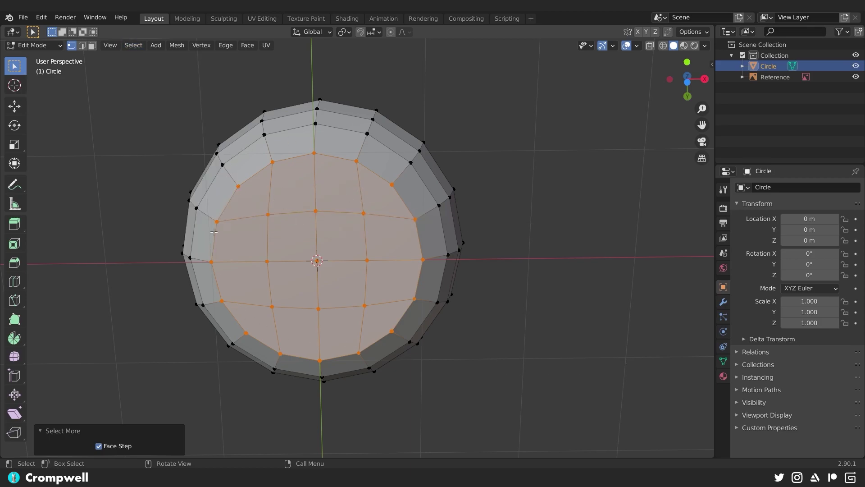
- Inset the base faces, shrink the centre inward and smooth the recessed bottom vertices
key("i")
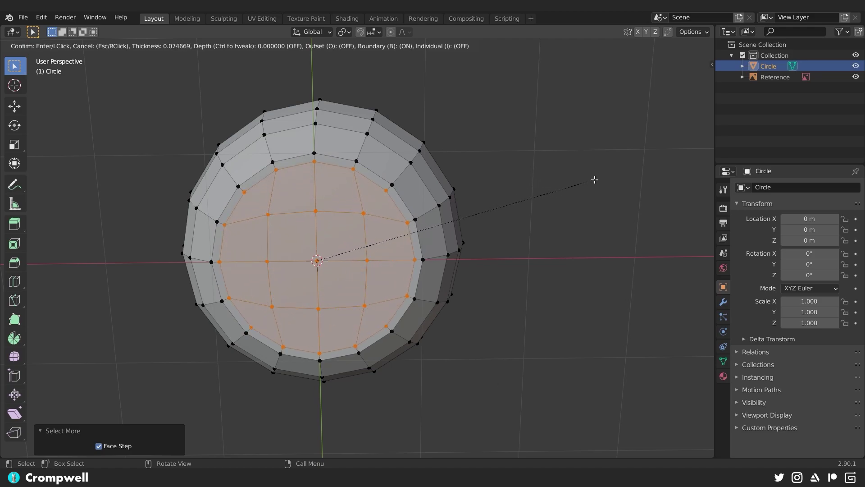
key("s")
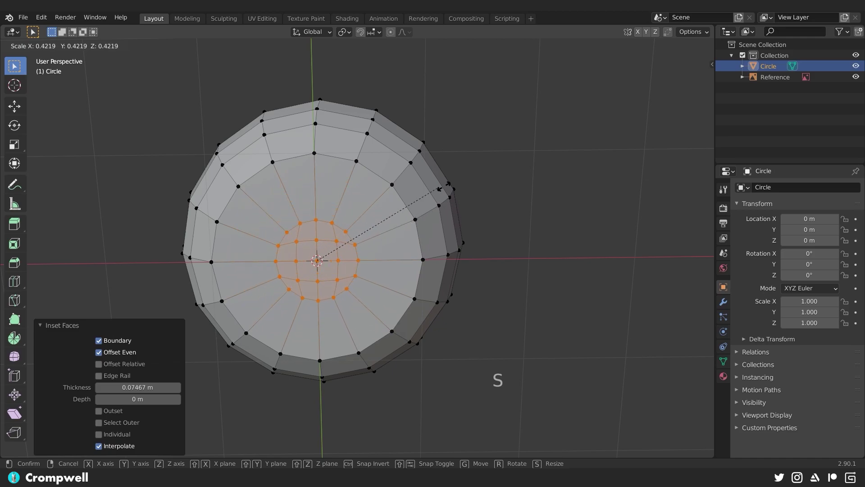
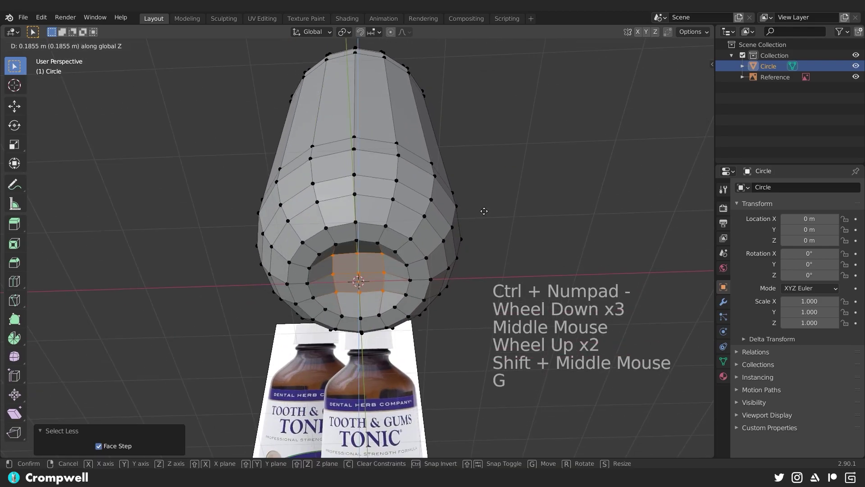
right_click(432, 201)
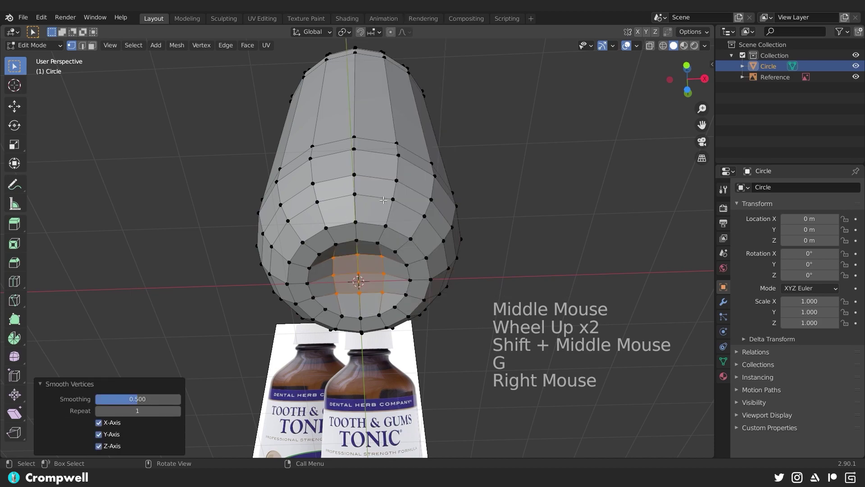
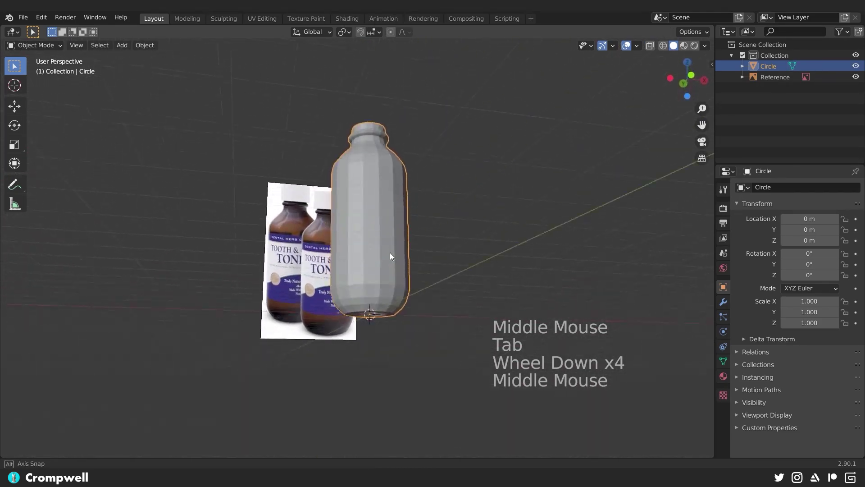
- Shade the bottle smooth in object mode and rename it Tonic in the Outliner
middle_click(384, 305)
scroll("up", 3)
middle_click(336, 296)
scroll("down", 3)
middle_click(343, 219)
scroll("down", 3)
middle_click(378, 236)
scroll("up", 3)
middle_click(363, 168)
scroll("up", 3)
middle_click(362, 222)
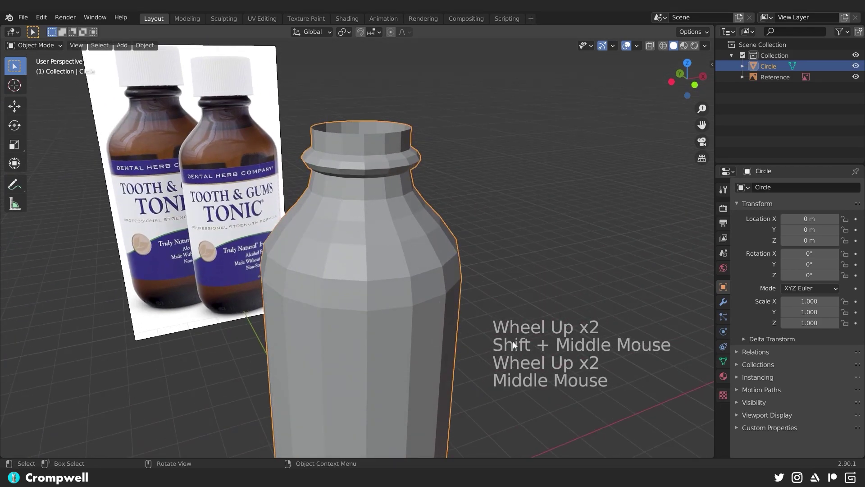
key("Tab")
key("Tab")
right_click(386, 198)
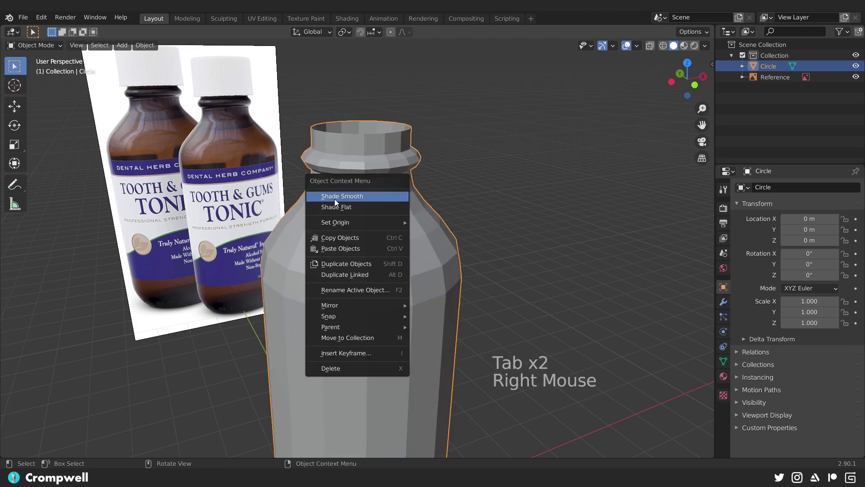
double_click(777, 67)
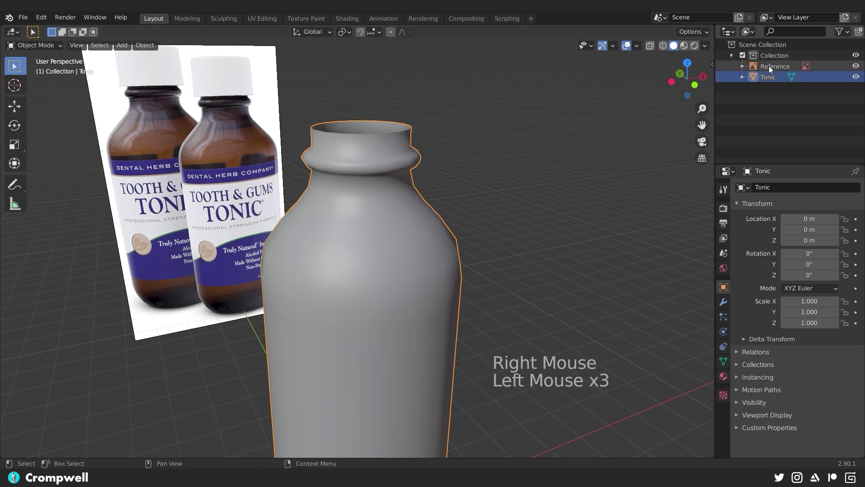
- Reveal the Normals auto-smooth settings in the bottle's object data properties
scroll("down", 3)
middle_click(373, 259)
scroll("up", 3)
left_click(725, 362)
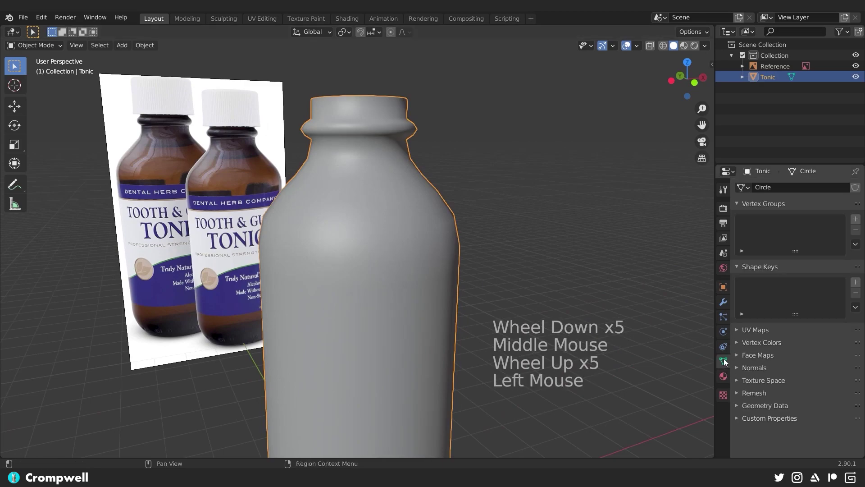
left_click(738, 369)
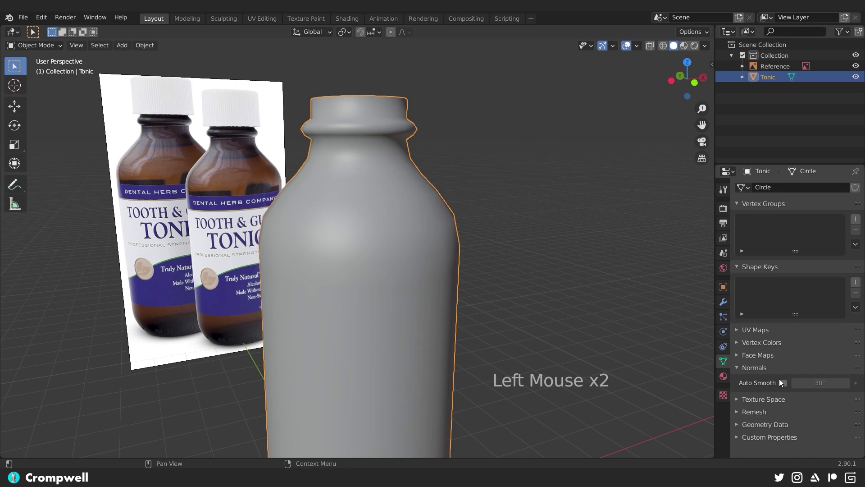
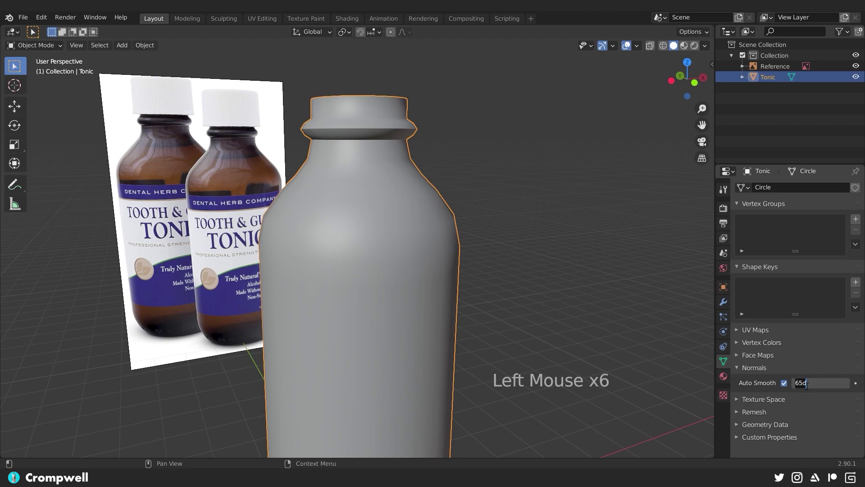
- Scale the neck lip's edge loop and add a supporting loop beside it for a sharper profile
middle_click(317, 147)
scroll("up", 3)
key("Tab")
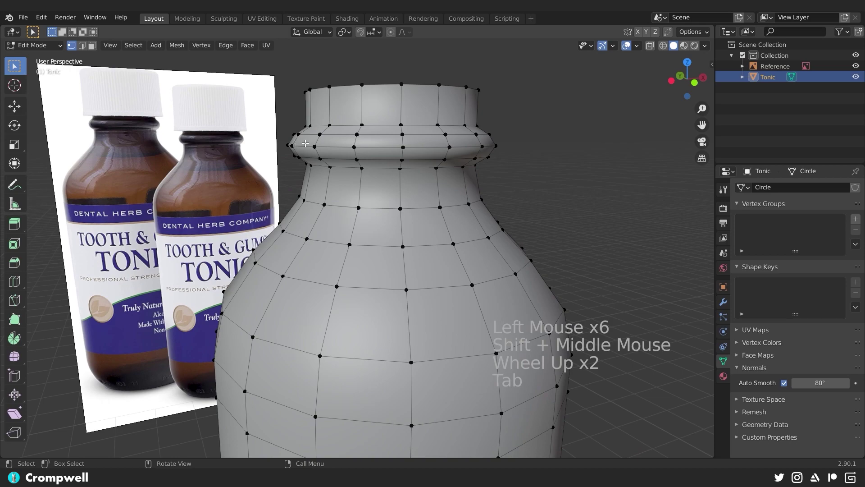
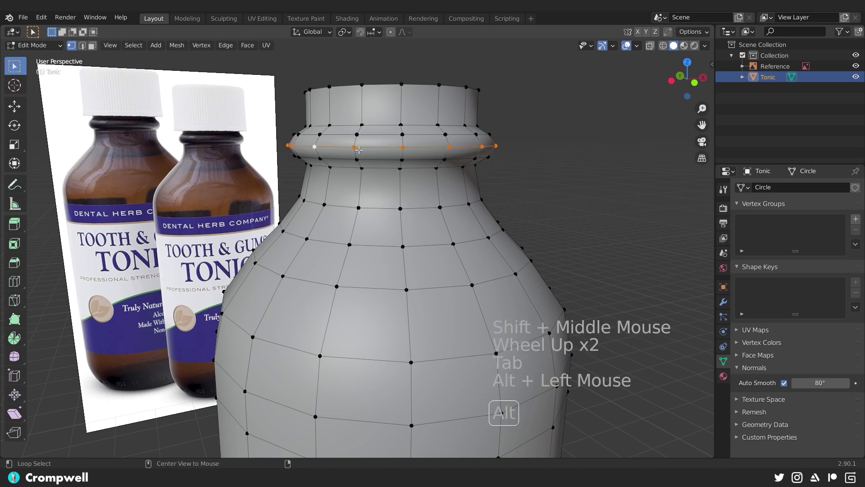
key("s")
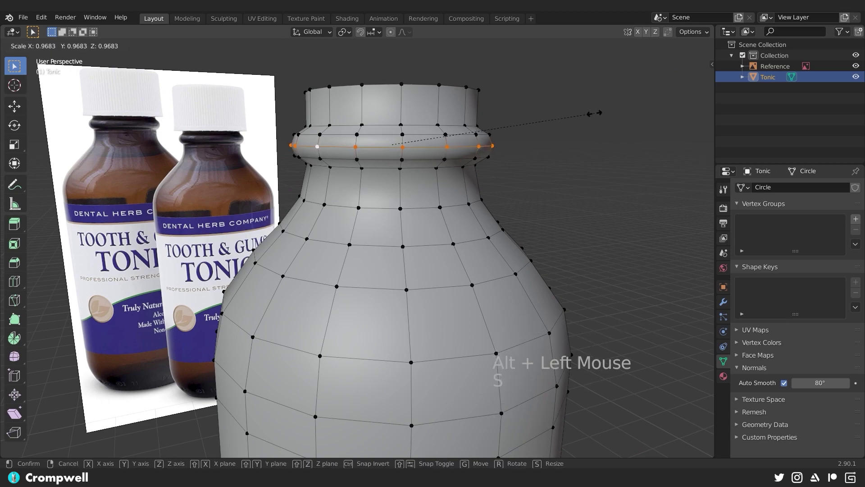
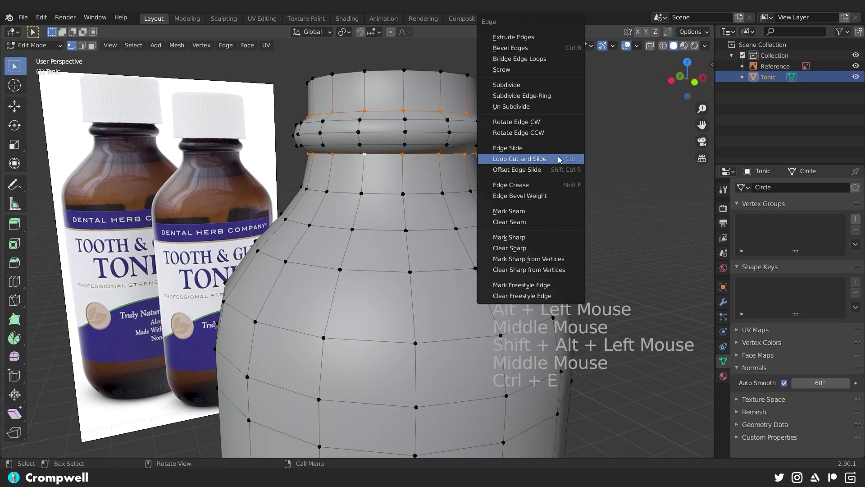
left_click(228, 47)
key("ctrl+e")
key("Tab")
- Orbit out to frame the whole bottle beside the reference photo
middle_click(359, 142)
middle_click(446, 305)
scroll("down", 3)
middle_click(360, 119)
middle_click(369, 147)
scroll("down", 3)
scroll("down", 3)
middle_click(394, 255)
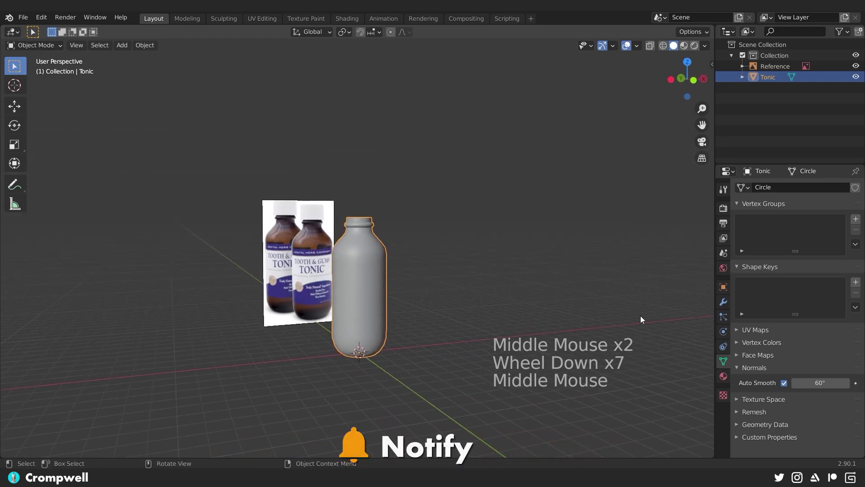
- Add a Weighted Normal modifier to the Tonic bottle and adjust its Keep Sharp options
left_click(727, 306)
left_click(755, 192)
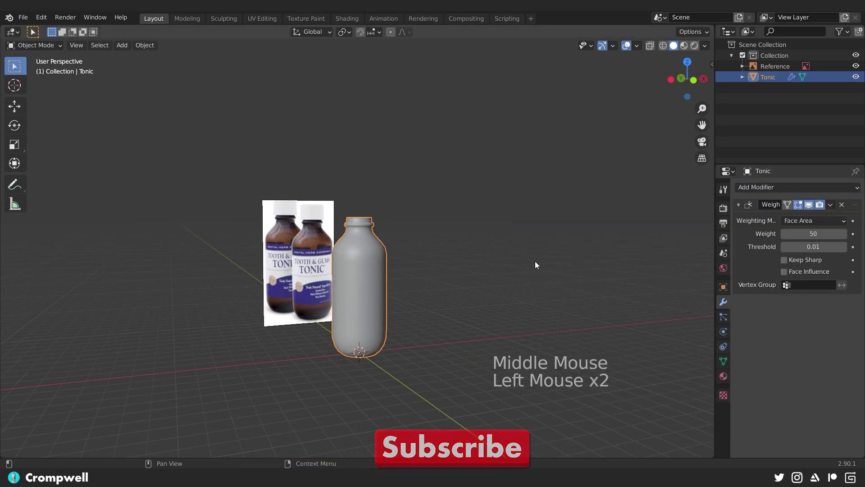
left_click(790, 262)
scroll("up", 3)
left_click(814, 208)
left_click(814, 207)
double_click(814, 208)
left_click(816, 206)
left_click(815, 206)
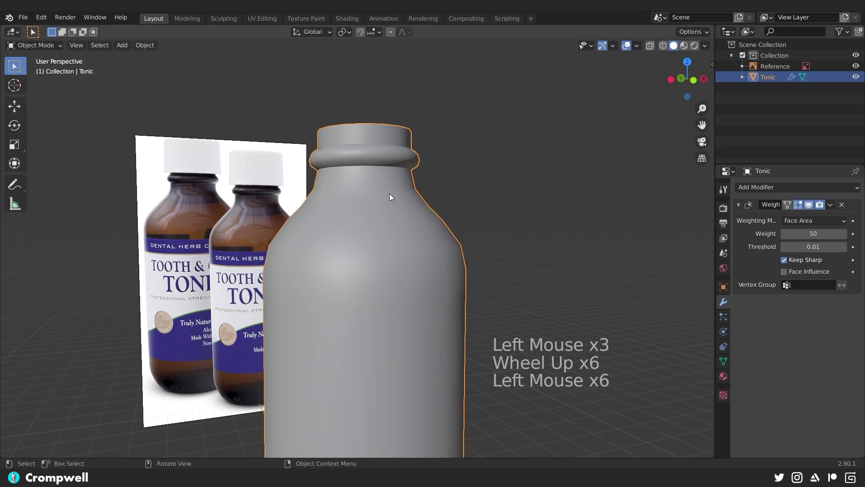
- Orbit around the bottle to inspect the evened-out smooth shading
middle_click(410, 185)
scroll("down", 3)
middle_click(383, 237)
middle_click(378, 213)
middle_click(374, 214)
middle_click(379, 238)
scroll("up", 3)
middle_click(375, 220)
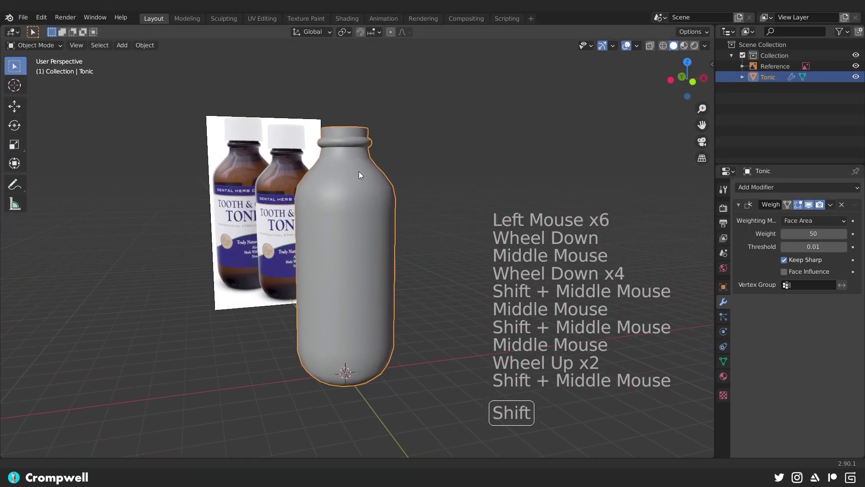